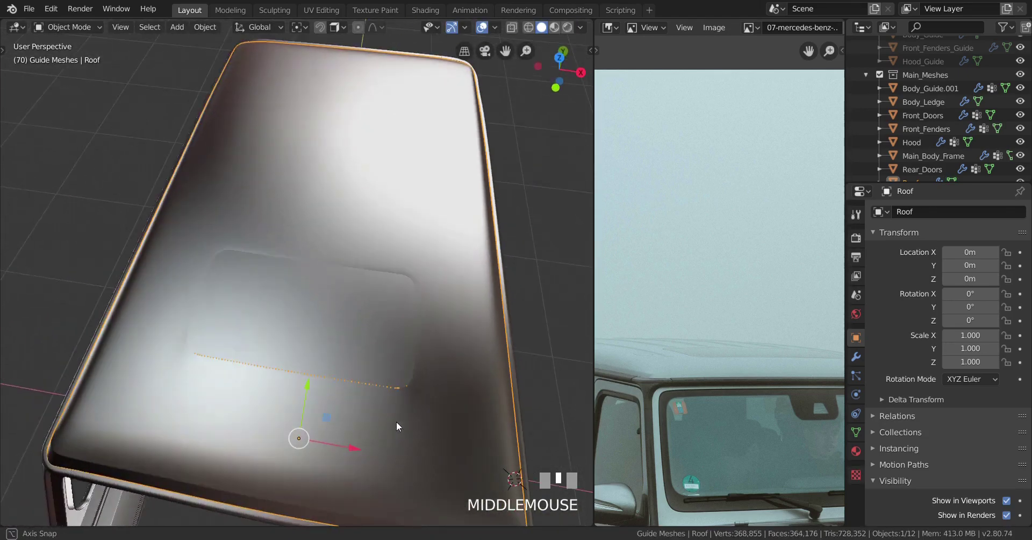
- Frame the roof and enter Edit Mode to rework the mesh around the sunroof
{"action": "middle_click", "coordinate": [409, 437]}
{"action": "scroll", "scroll_direction": "up", "scroll_amount": 3}
{"action": "key", "text": "Tab"}
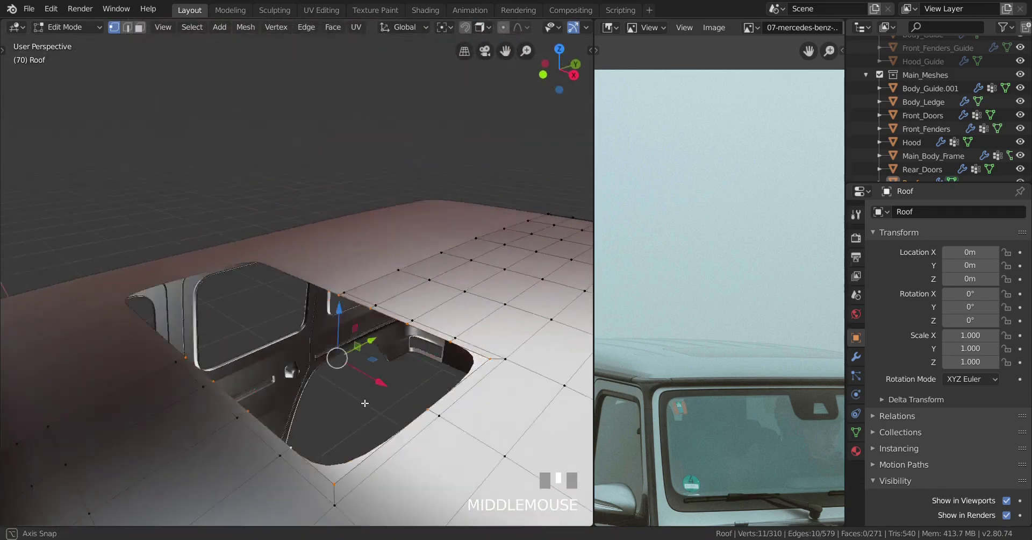
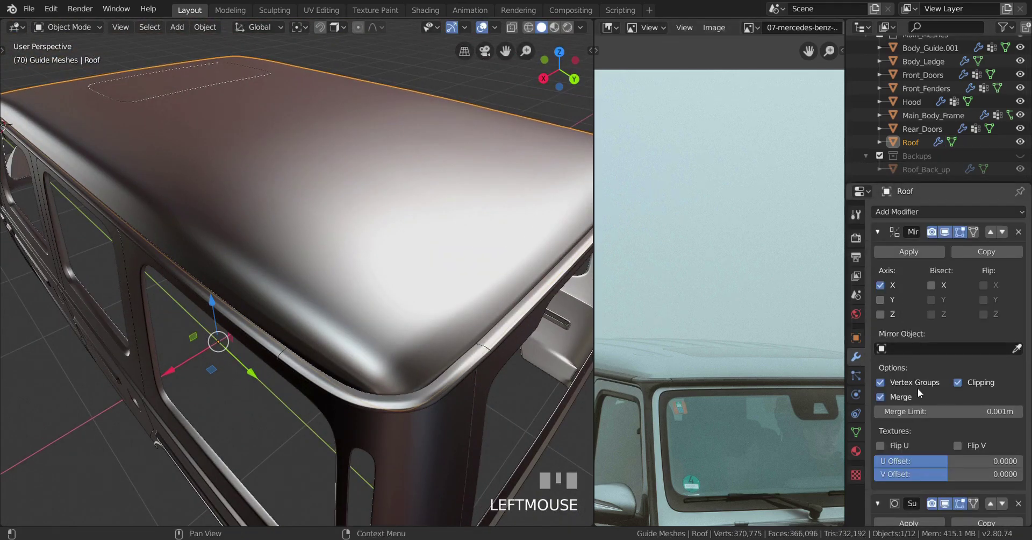
- Add a Shrinkwrap modifier to the Roof targeting the Roof_Back_up copy, nearest surface point
{"action": "scroll", "scroll_direction": "down", "scroll_amount": 3}
{"action": "scroll", "scroll_direction": "up", "scroll_amount": 3}
{"action": "left_click", "coordinate": [882, 232]}
{"action": "left_click_drag", "start_coordinate": [880, 258], "coordinate": [378, 324]}
{"action": "scroll", "scroll_direction": "down", "scroll_amount": 3}
{"action": "scroll", "scroll_direction": "up", "scroll_amount": 3}
{"action": "left_click_drag", "start_coordinate": [378, 324], "coordinate": [920, 335]}
{"action": "left_click_drag", "start_coordinate": [920, 335], "coordinate": [388, 265]}
{"action": "key", "text": "o"}
- Enter Edit Mode on the roof and box-select vertices near the front corner
{"action": "left_click_drag", "start_coordinate": [388, 265], "coordinate": [337, 59]}
{"action": "scroll", "scroll_direction": "up", "scroll_amount": 3}
{"action": "key", "text": "Tab"}
{"action": "scroll", "scroll_direction": "up", "scroll_amount": 3}
{"action": "right_click", "coordinate": [336, 59]}
{"action": "left_click_drag", "start_coordinate": [319, 58], "coordinate": [351, 87]}
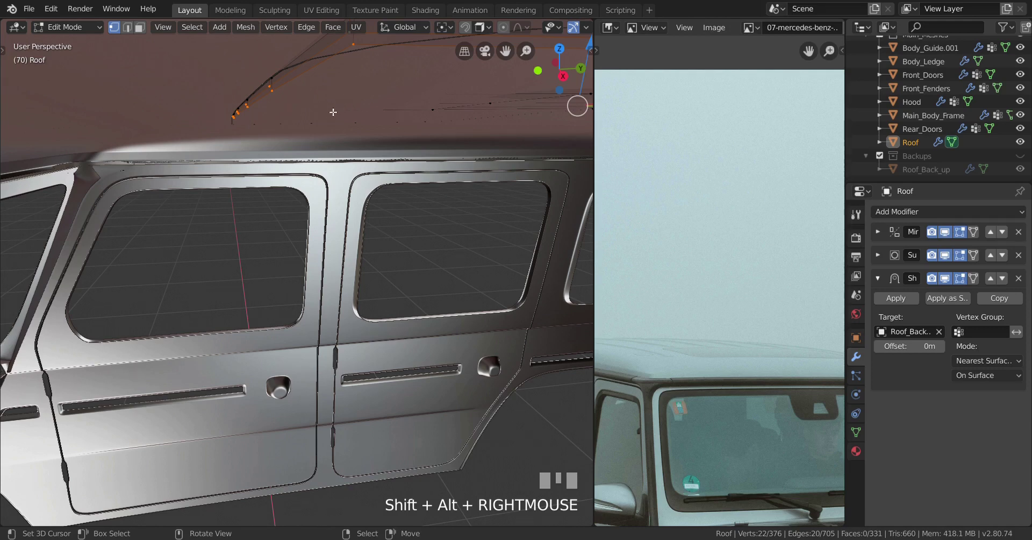
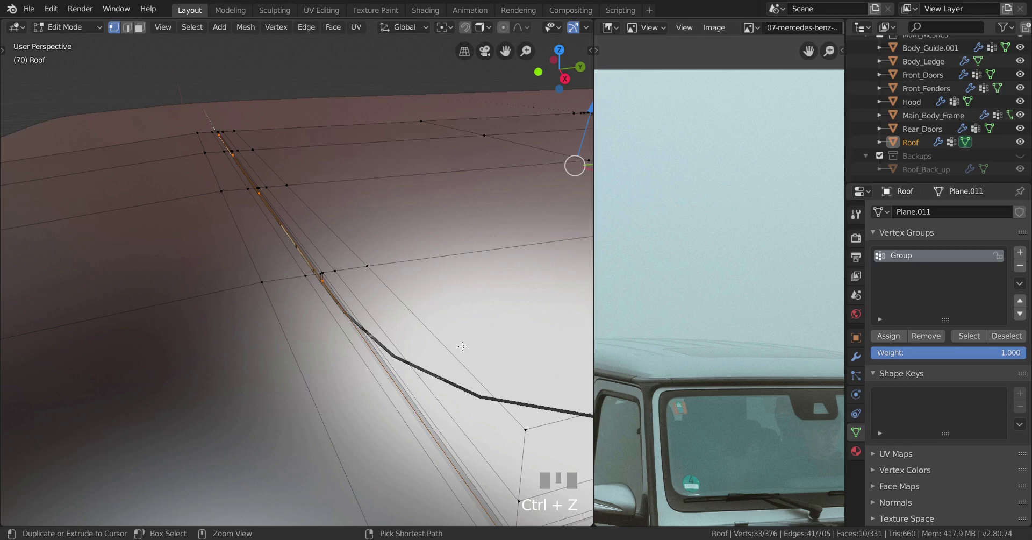
- Add a vertex group, select every roof vertex and assign them to Group
{"action": "left_click", "coordinate": [923, 345]}
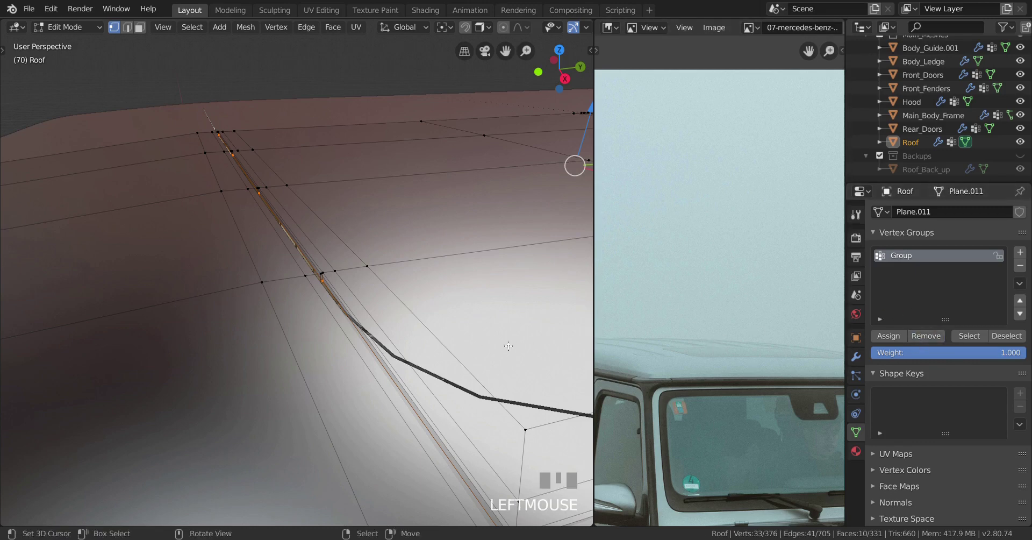
{"action": "key", "text": "ctrl+i"}
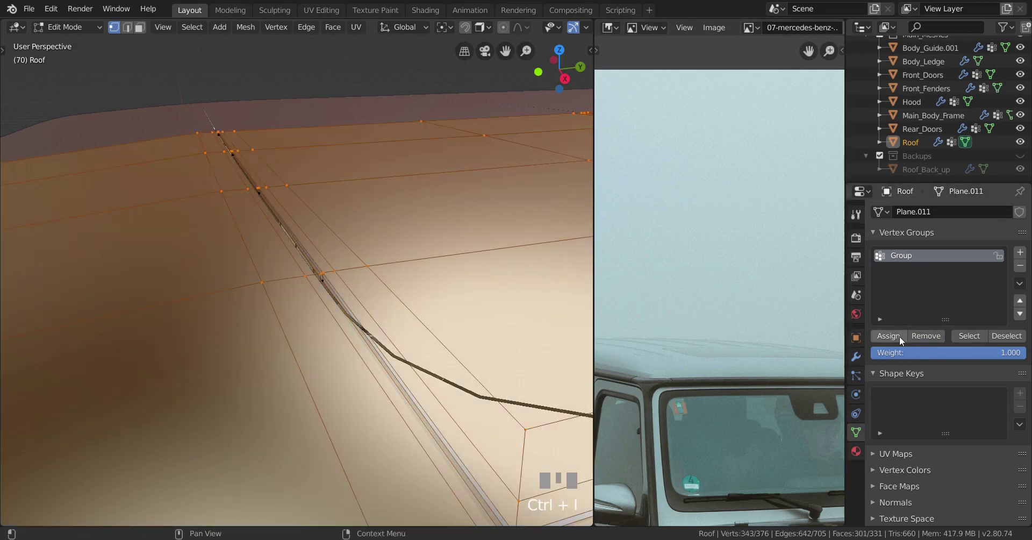
{"action": "left_click", "coordinate": [899, 343]}
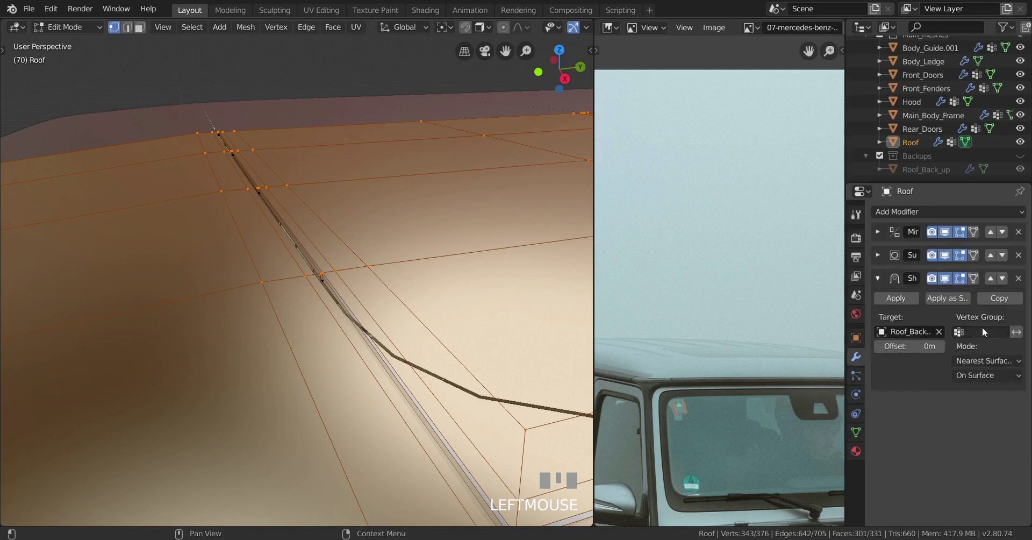
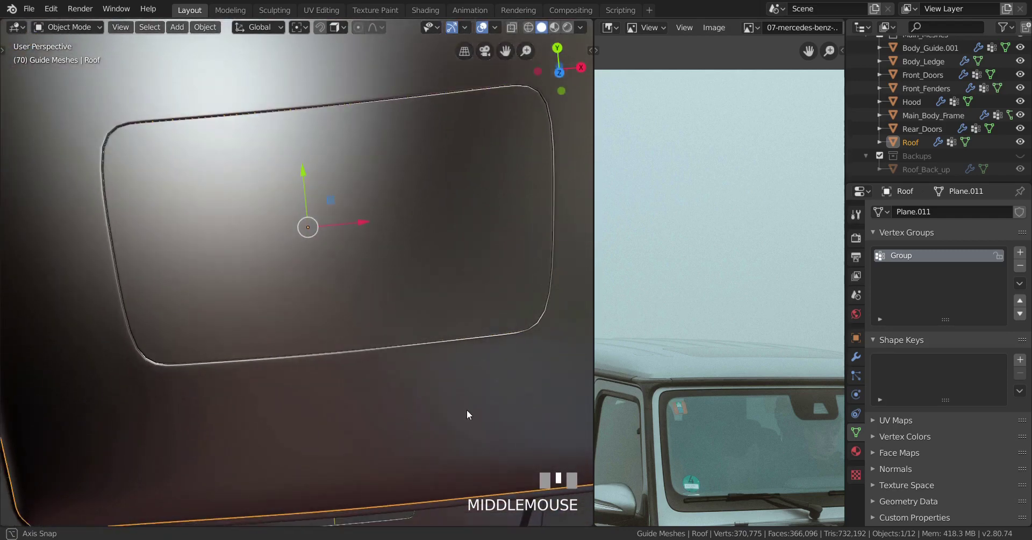
- Enter Edit Mode on the roof and clear the selection to inspect the sunroof edge band
{"action": "key", "text": "Tab"}
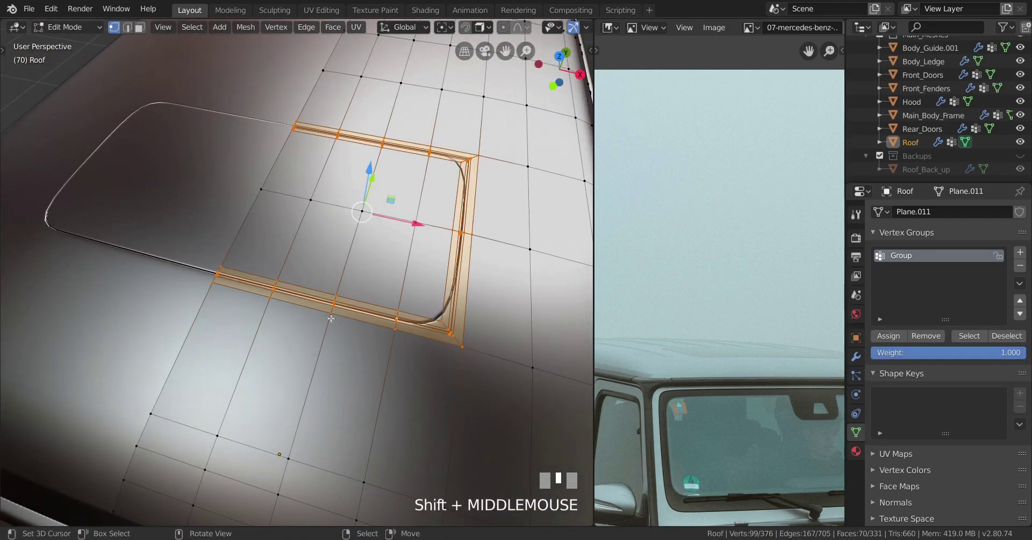
{"action": "scroll", "scroll_direction": "down", "scroll_amount": 3}
{"action": "scroll", "scroll_direction": "up", "scroll_amount": 3}
{"action": "key", "text": "a"}
{"action": "scroll", "scroll_direction": "up", "scroll_amount": 3}
{"action": "scroll", "scroll_direction": "down", "scroll_amount": 3}
{"action": "scroll", "scroll_direction": "up", "scroll_amount": 3}
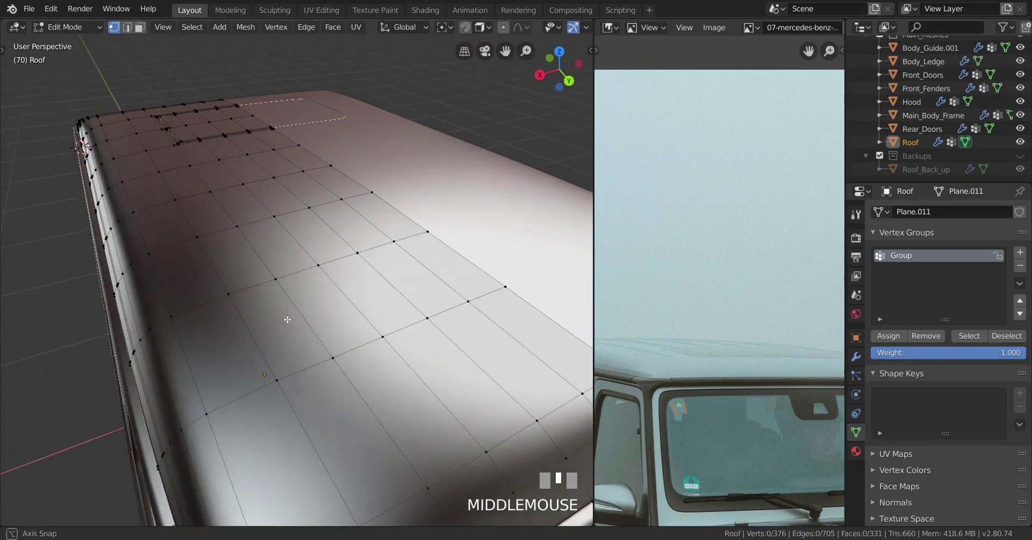
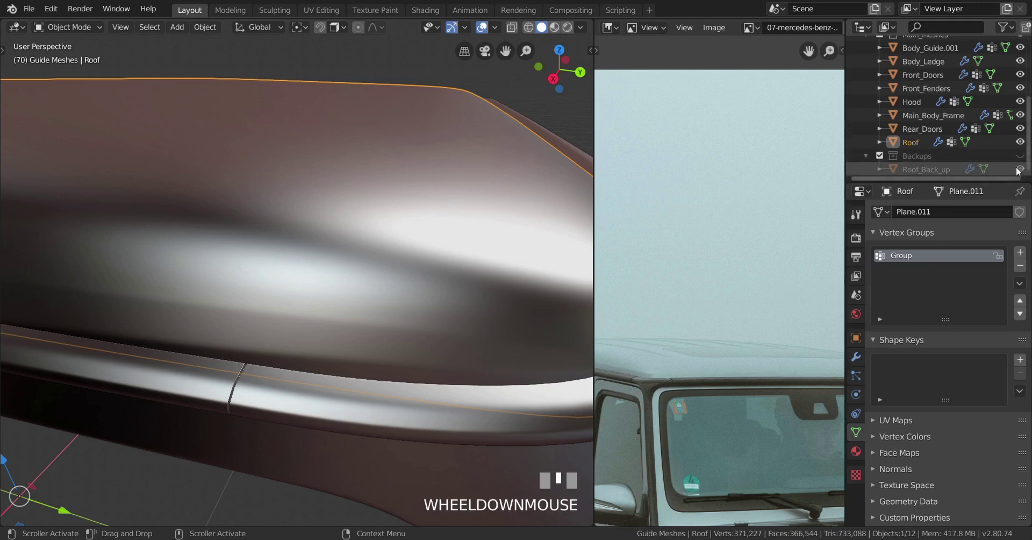
- Show the Roof_Back_up copy and check it against the roof in wireframe, then back to solid shading
{"action": "left_click", "coordinate": [1028, 161]}
{"action": "right_click", "coordinate": [373, 337]}
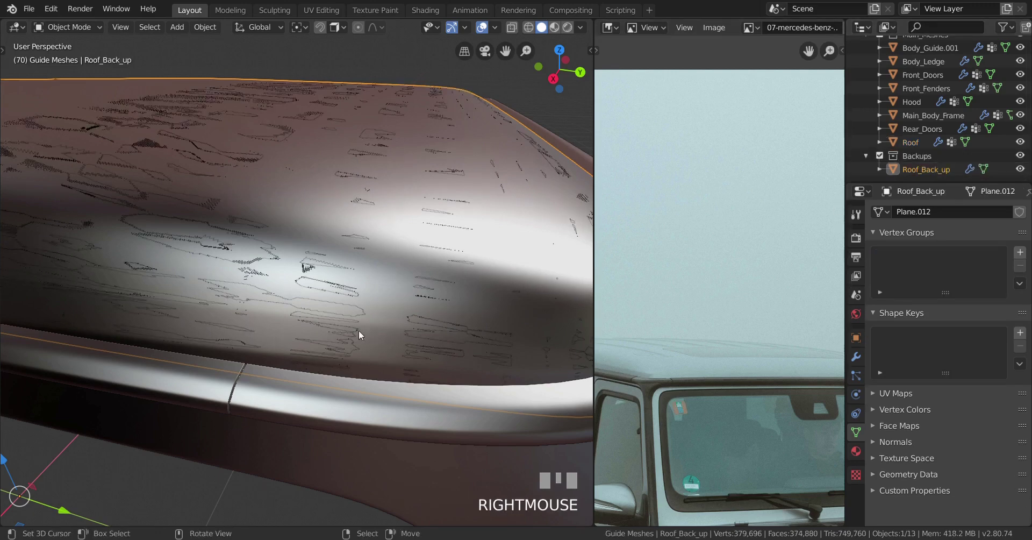
{"action": "key", "text": "z"}
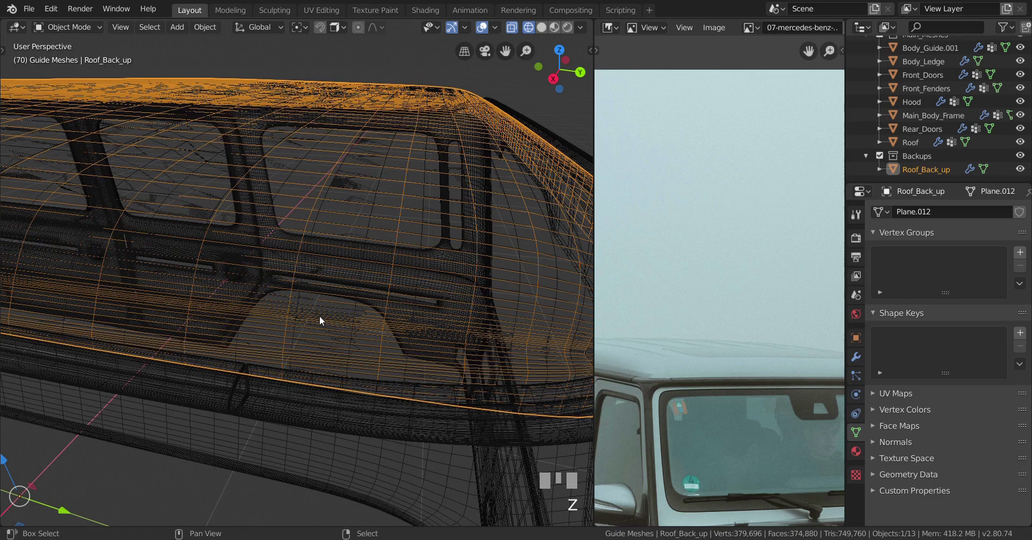
{"action": "left_click_drag", "start_coordinate": [322, 319], "coordinate": [319, 320]}
{"action": "key", "text": "z"}
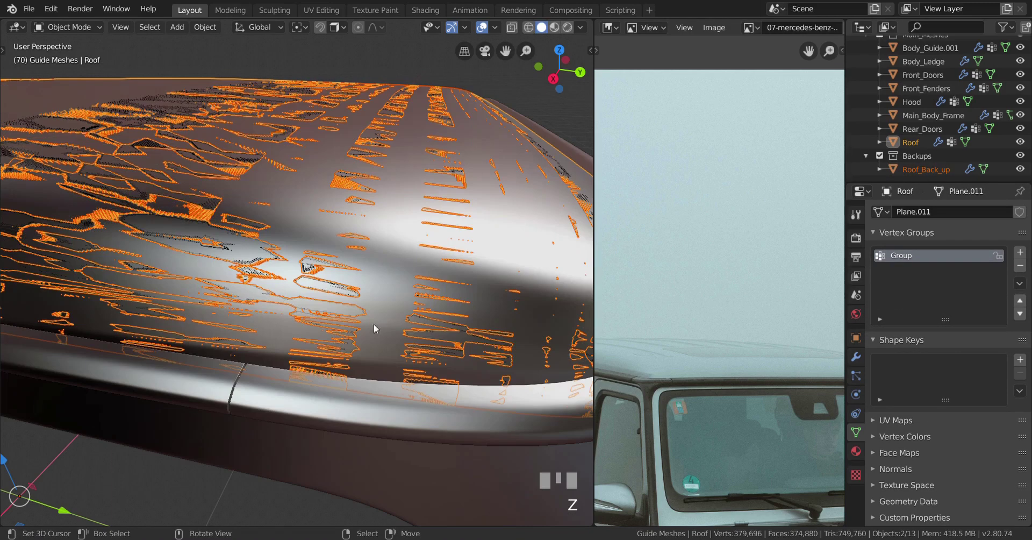
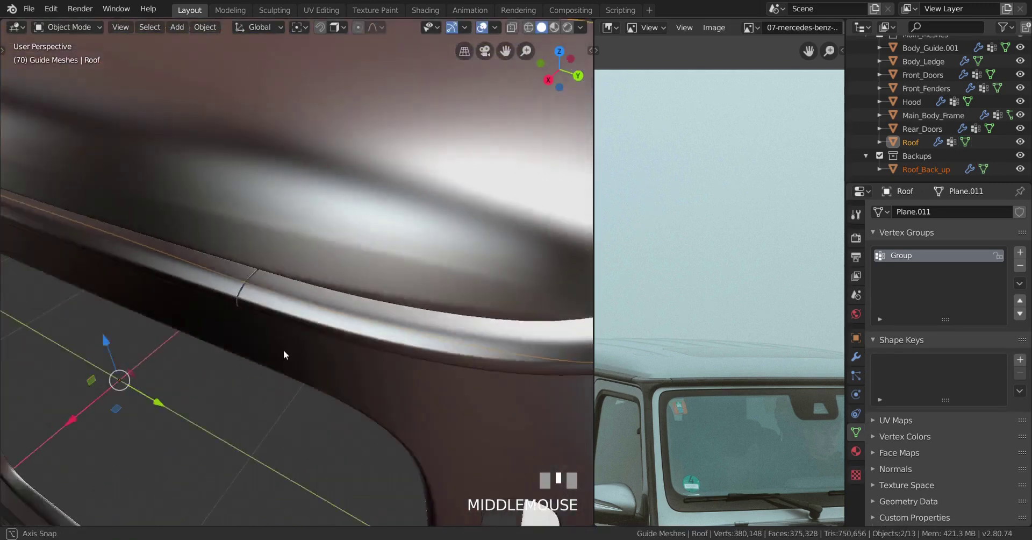
- Leave Edit Mode with the roof framed and hide the Roof_Back_up copy in the Outliner
{"action": "scroll", "scroll_direction": "down", "scroll_amount": 3}
{"action": "key", "text": "Tab"}
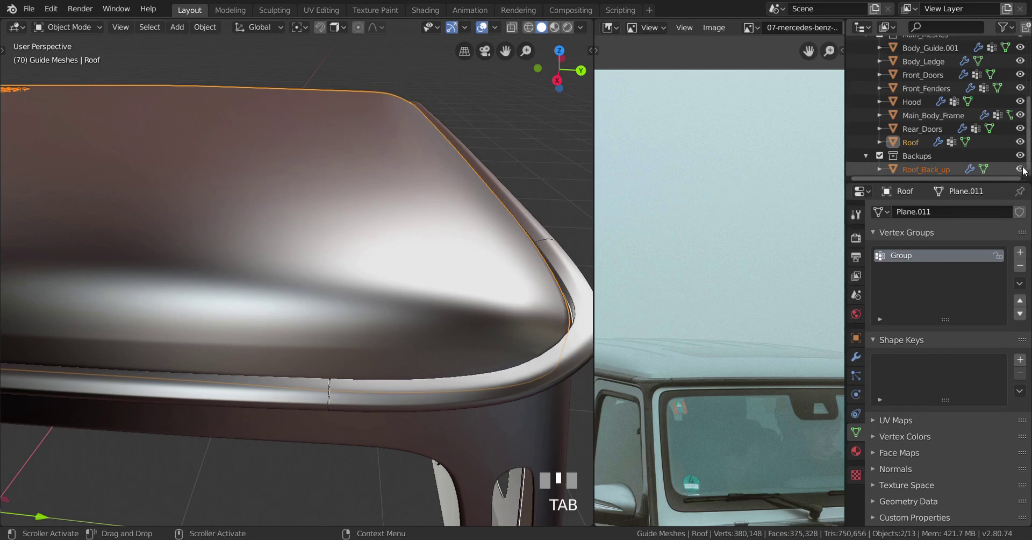
{"action": "left_click", "coordinate": [1025, 170]}
- Orbit over the top of the roof and enter Edit Mode to tidy the rim vertices
{"action": "scroll", "scroll_direction": "down", "scroll_amount": 3}
{"action": "left_click_drag", "start_coordinate": [551, 300], "coordinate": [335, 344]}
{"action": "scroll", "scroll_direction": "up", "scroll_amount": 3}
{"action": "key", "text": "Tab"}
{"action": "scroll", "scroll_direction": "down", "scroll_amount": 3}
{"action": "scroll", "scroll_direction": "up", "scroll_amount": 3}
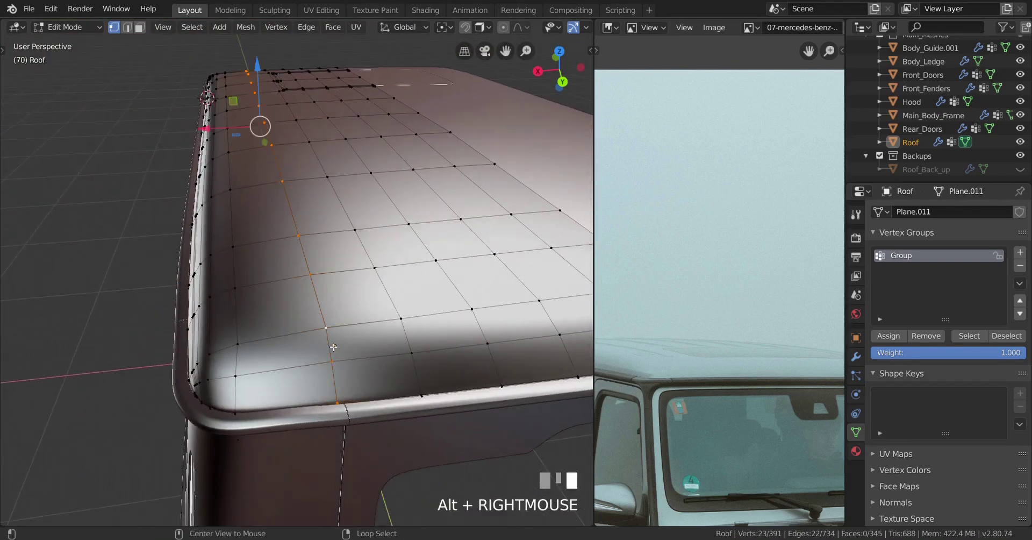
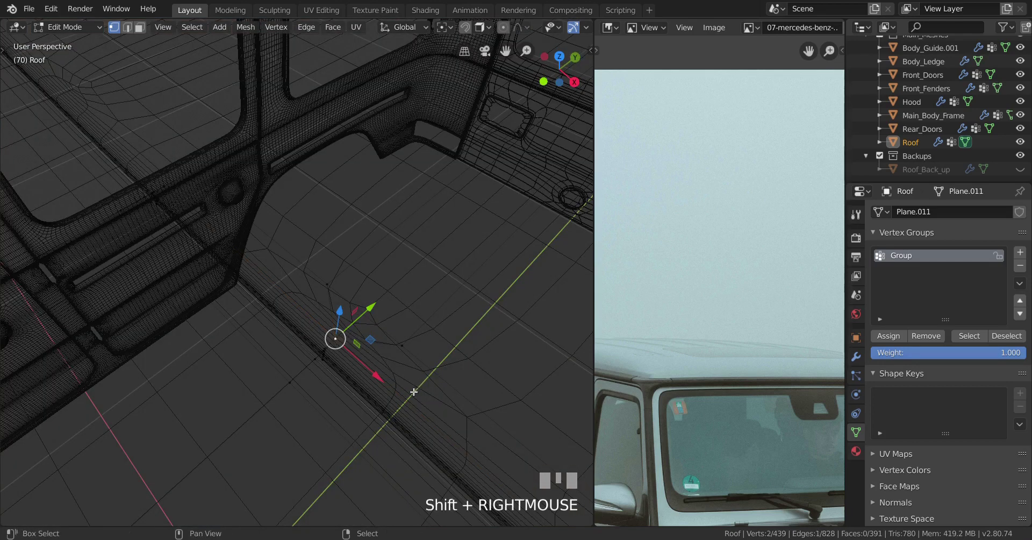
- Repeat the last rim edit, check it in wireframe and return to Object Mode to view the smooth subdivided roof
{"action": "key", "text": "shift+r"}
{"action": "key", "text": "z"}
{"action": "scroll", "scroll_direction": "down", "scroll_amount": 3}
{"action": "key", "text": "Tab"}
{"action": "scroll", "scroll_direction": "down", "scroll_amount": 3}
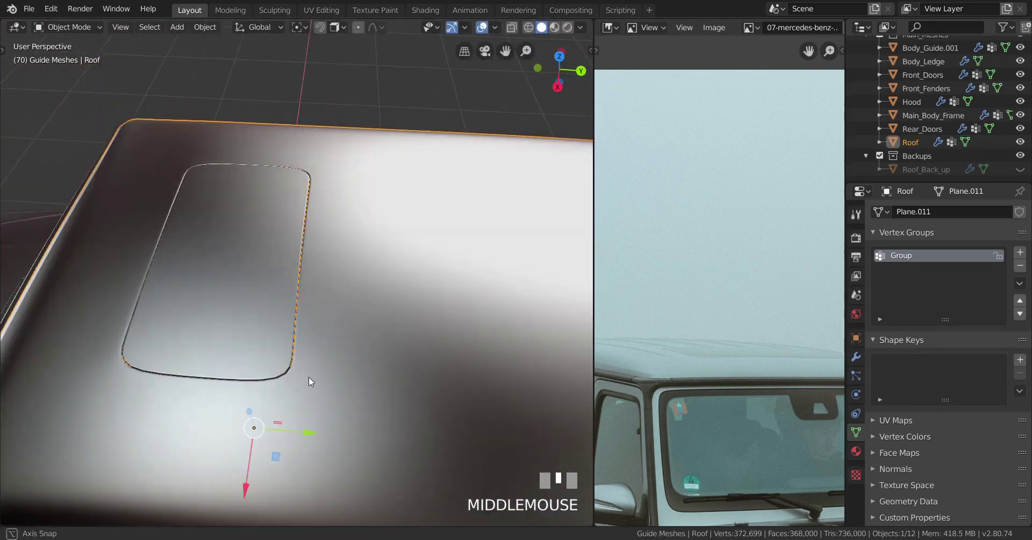
- Return to editing the roof mesh and zoom around the front rounded corner and rim to inspect the control cage
{"action": "scroll", "scroll_direction": "down", "scroll_amount": 3}
{"action": "scroll", "scroll_direction": "down", "scroll_amount": 3}
{"action": "key", "text": "a"}
{"action": "scroll", "scroll_direction": "down", "scroll_amount": 3}
{"action": "scroll", "scroll_direction": "up", "scroll_amount": 3}
{"action": "scroll", "scroll_direction": "down", "scroll_amount": 3}
{"action": "scroll", "scroll_direction": "up", "scroll_amount": 3}
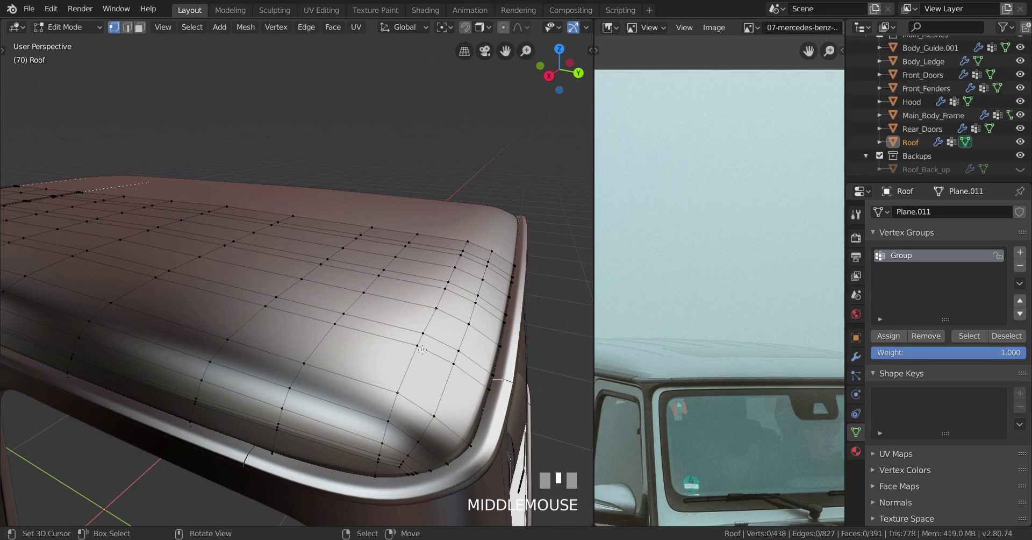
{"action": "scroll", "scroll_direction": "down", "scroll_amount": 3}
{"action": "scroll", "scroll_direction": "up", "scroll_amount": 3}
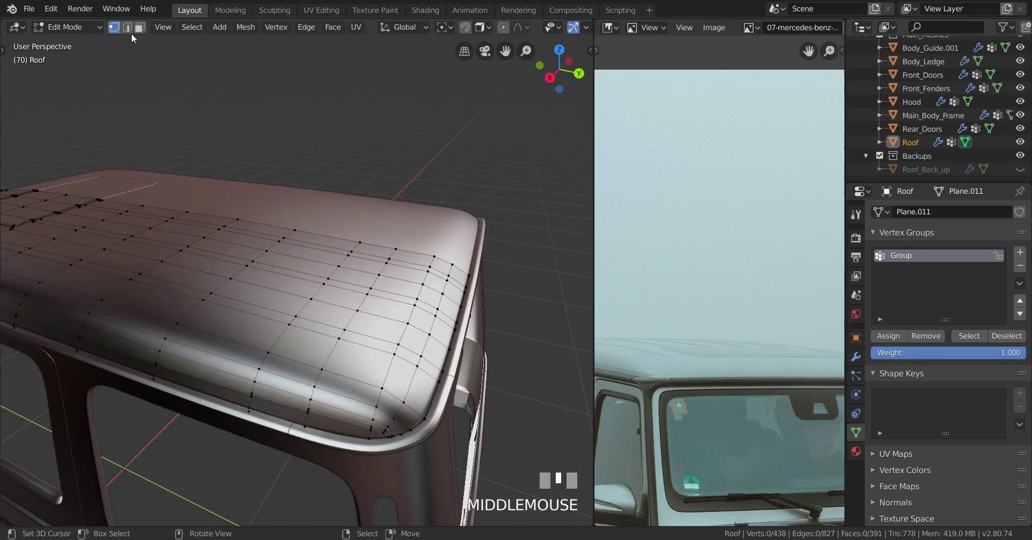
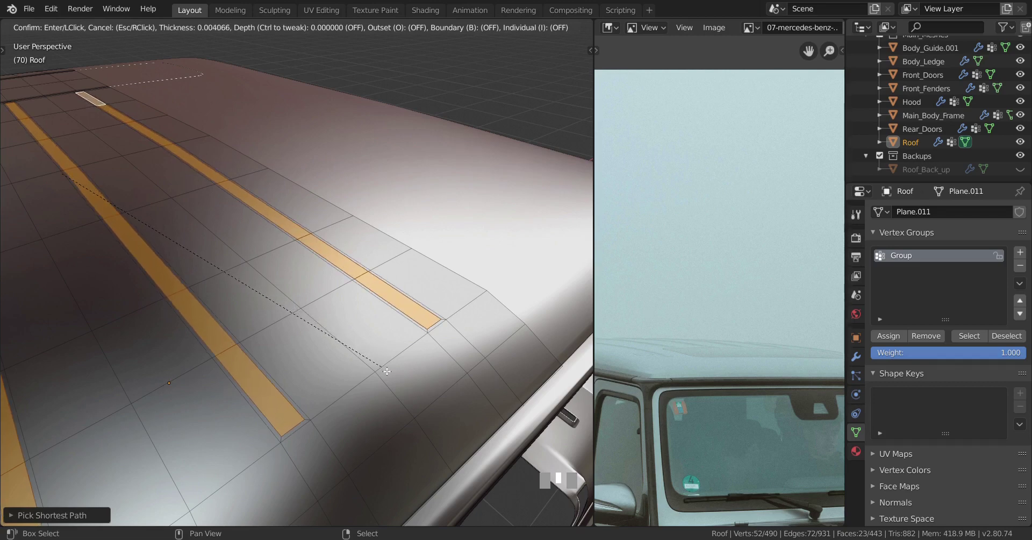
- Confirm the inset of the long face strips outlining the roof ridges
{"action": "left_click", "coordinate": [393, 373]}
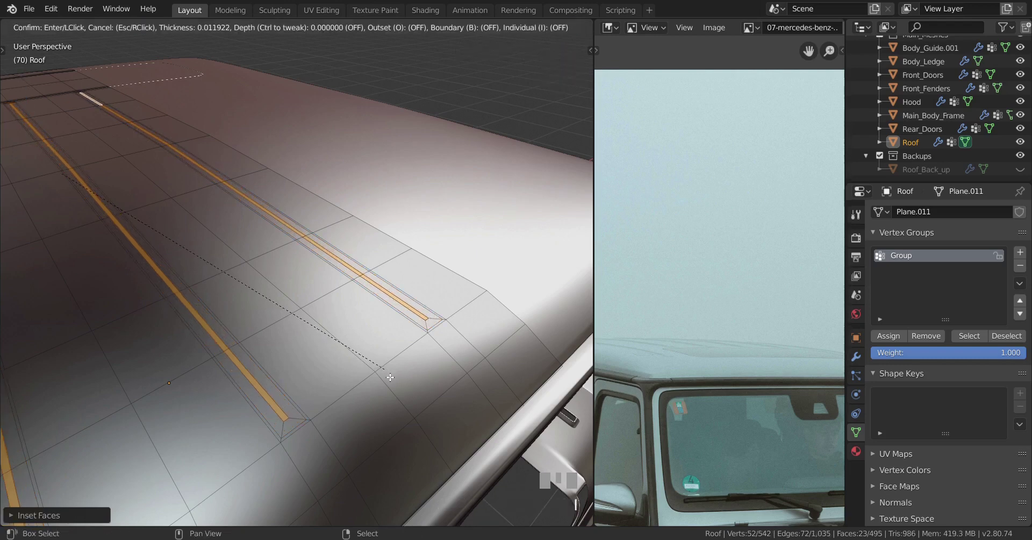
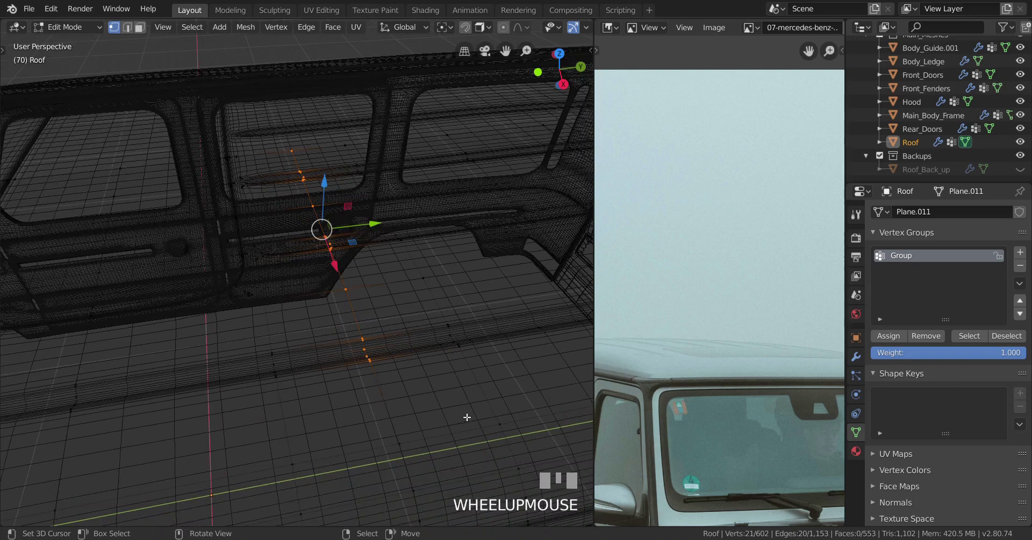
- Slide the selected edges along the surface near the ridge ends and confirm the new position
{"action": "key", "text": "z"}
{"action": "key", "text": "g"}
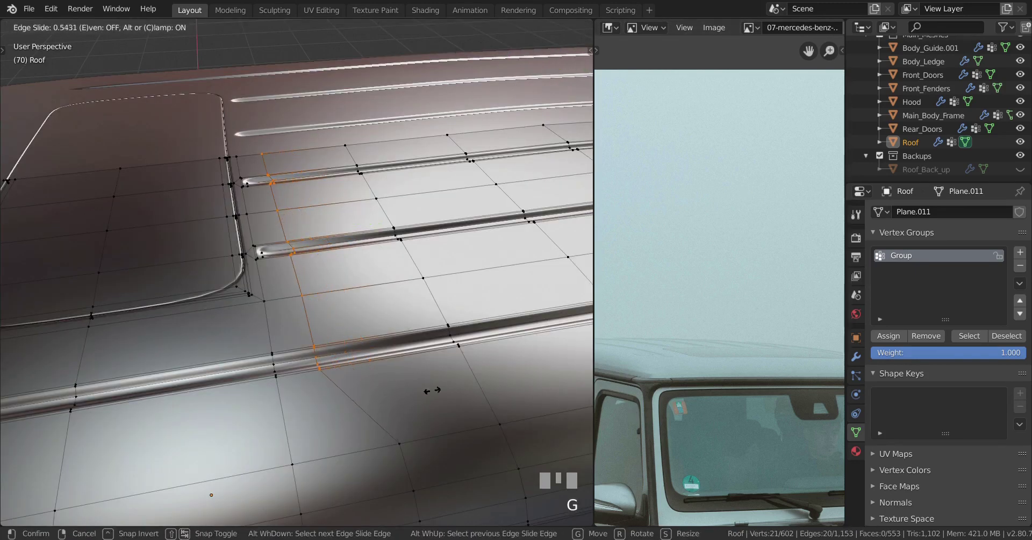
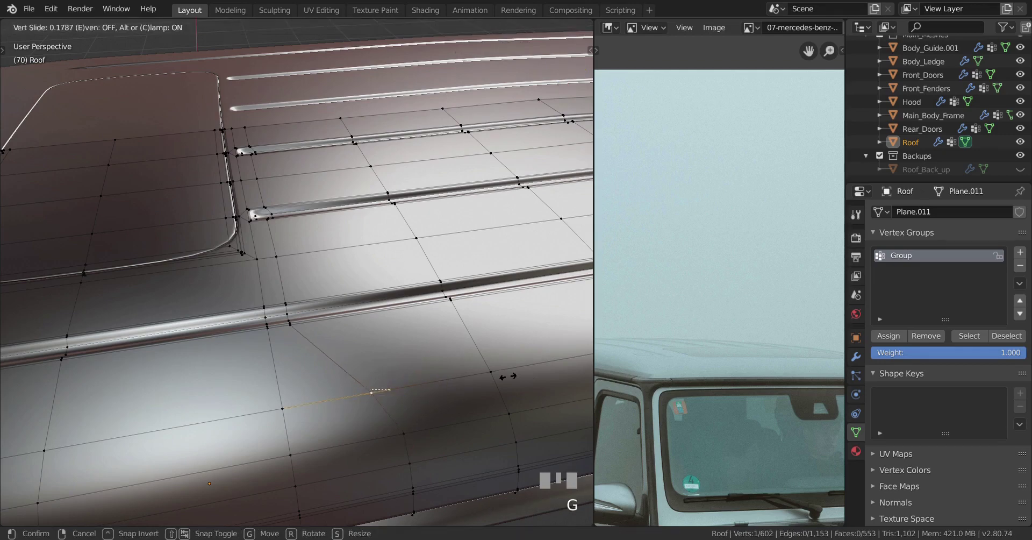
{"action": "left_click", "coordinate": [482, 376]}
- Toggle out of and back into Edit Mode to check the new edge loop on the smooth roof
{"action": "scroll", "scroll_direction": "down", "scroll_amount": 3}
{"action": "key", "text": "Tab"}
{"action": "scroll", "scroll_direction": "up", "scroll_amount": 3}
{"action": "key", "text": "Tab"}
{"action": "scroll", "scroll_direction": "up", "scroll_amount": 3}
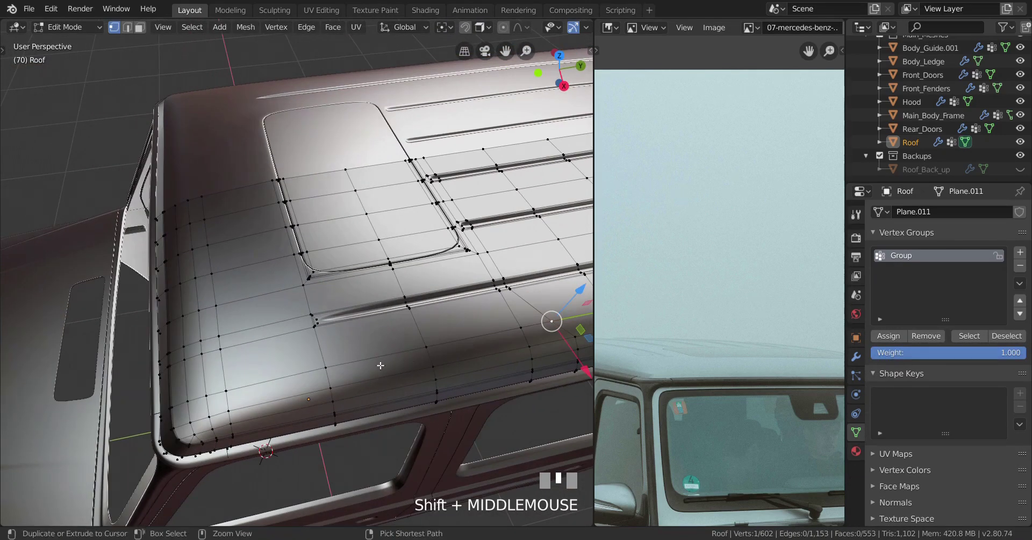
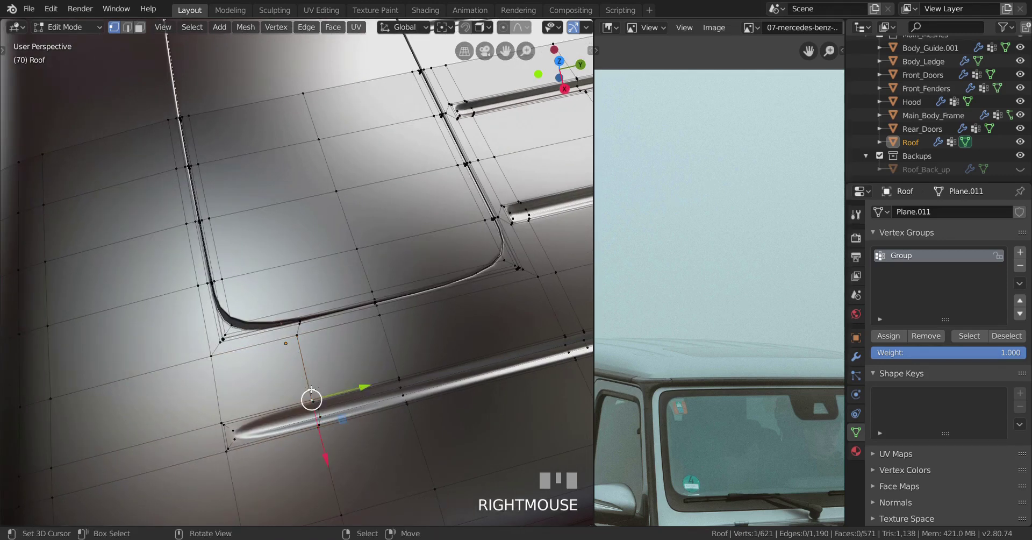
- Remove the stray geometry at the sunroof corner via the X delete menu and start edge-sliding the ridge-end loop
{"action": "left_click_drag", "start_coordinate": [306, 342], "coordinate": [386, 308]}
{"action": "key", "text": "j"}
{"action": "scroll", "scroll_direction": "up", "scroll_amount": 3}
{"action": "right_click", "coordinate": [306, 359]}
{"action": "key", "text": "x"}
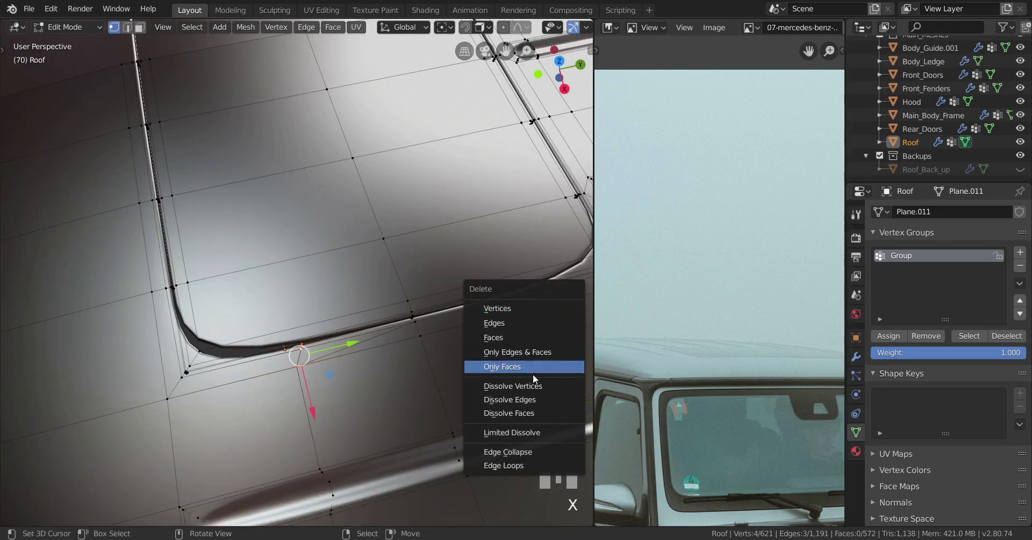
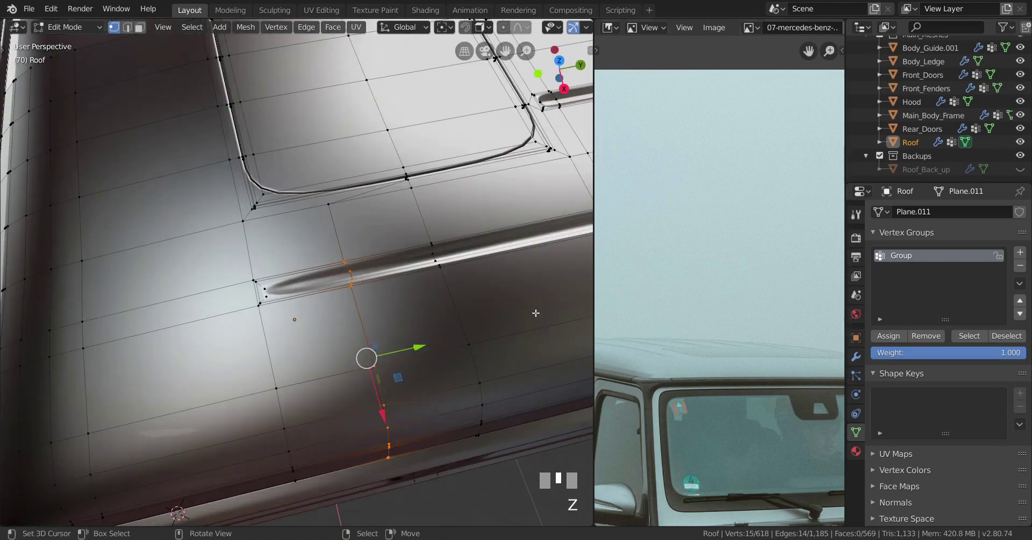
{"action": "key", "text": "g"}
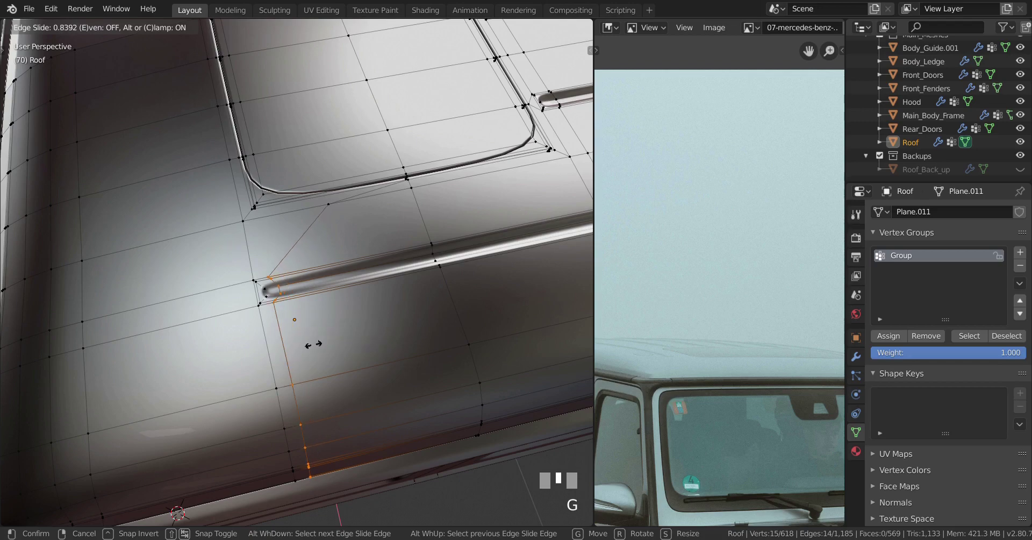
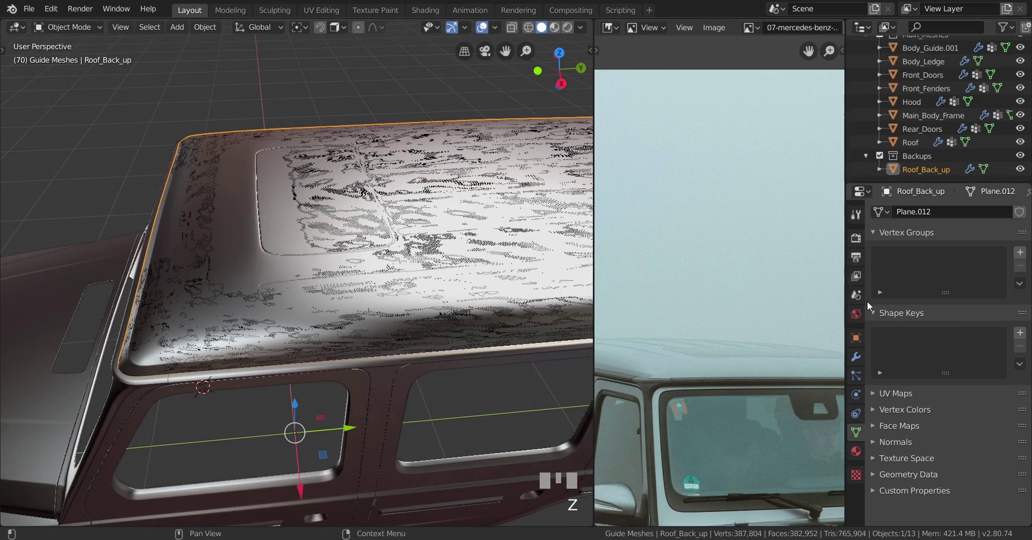
- Set Roof_Back_up's Subdivision modifier to level 4 for render and viewport, then hide it
{"action": "left_click_drag", "start_coordinate": [863, 365], "coordinate": [906, 390]}
{"action": "scroll", "scroll_direction": "down", "scroll_amount": 3}
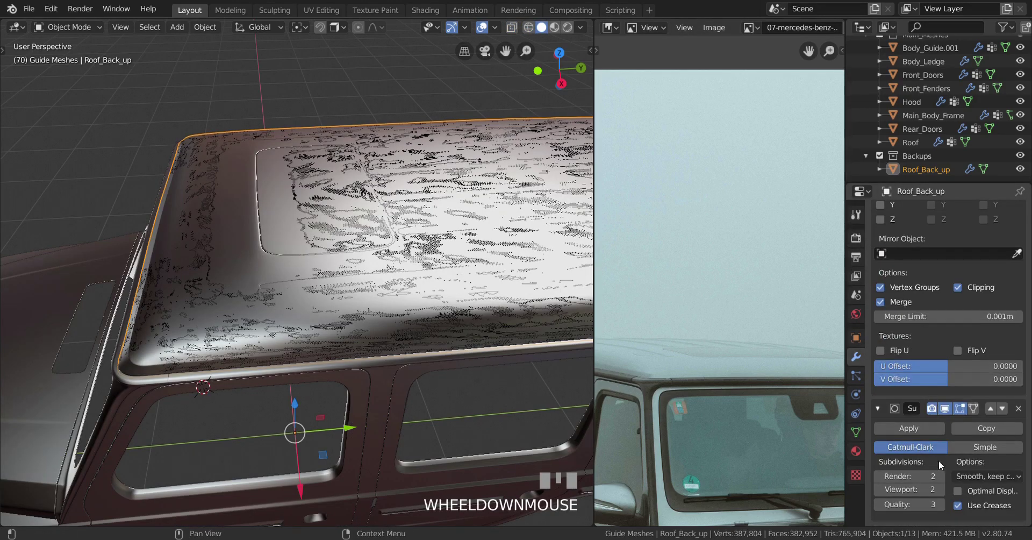
{"action": "left_click_drag", "start_coordinate": [943, 480], "coordinate": [944, 493]}
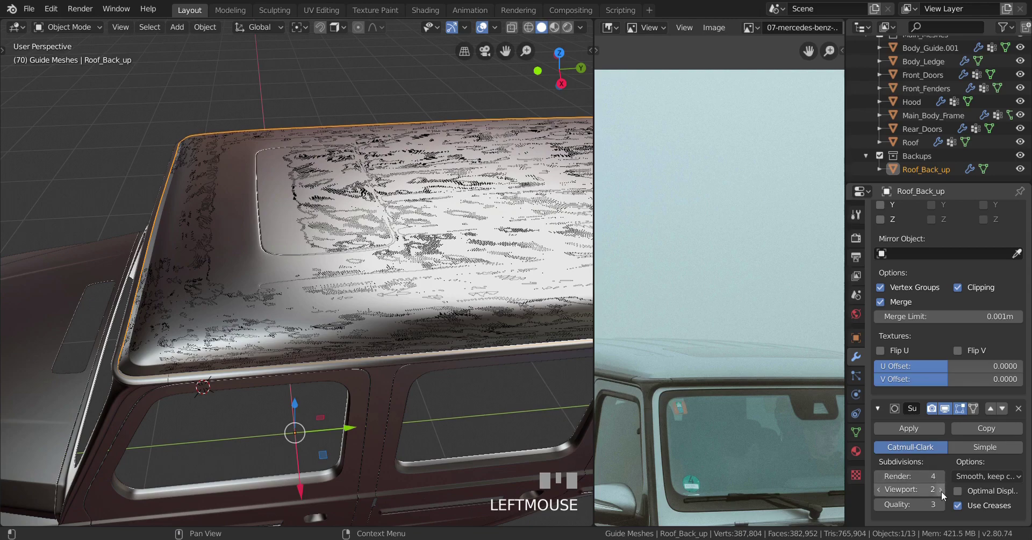
{"action": "left_click_drag", "start_coordinate": [944, 495], "coordinate": [382, 309]}
{"action": "left_click_drag", "start_coordinate": [381, 309], "coordinate": [1023, 168]}
{"action": "left_click", "coordinate": [1023, 168]}
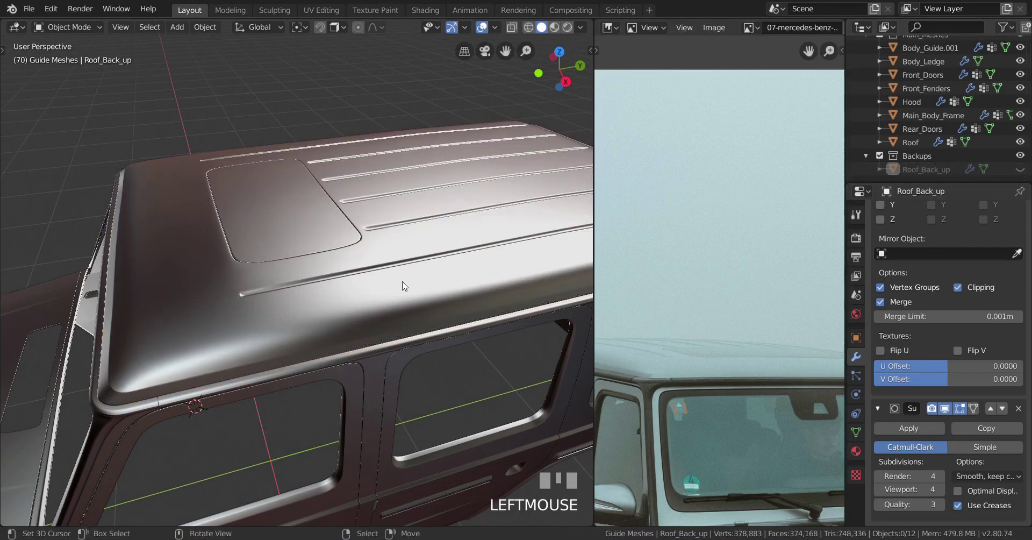